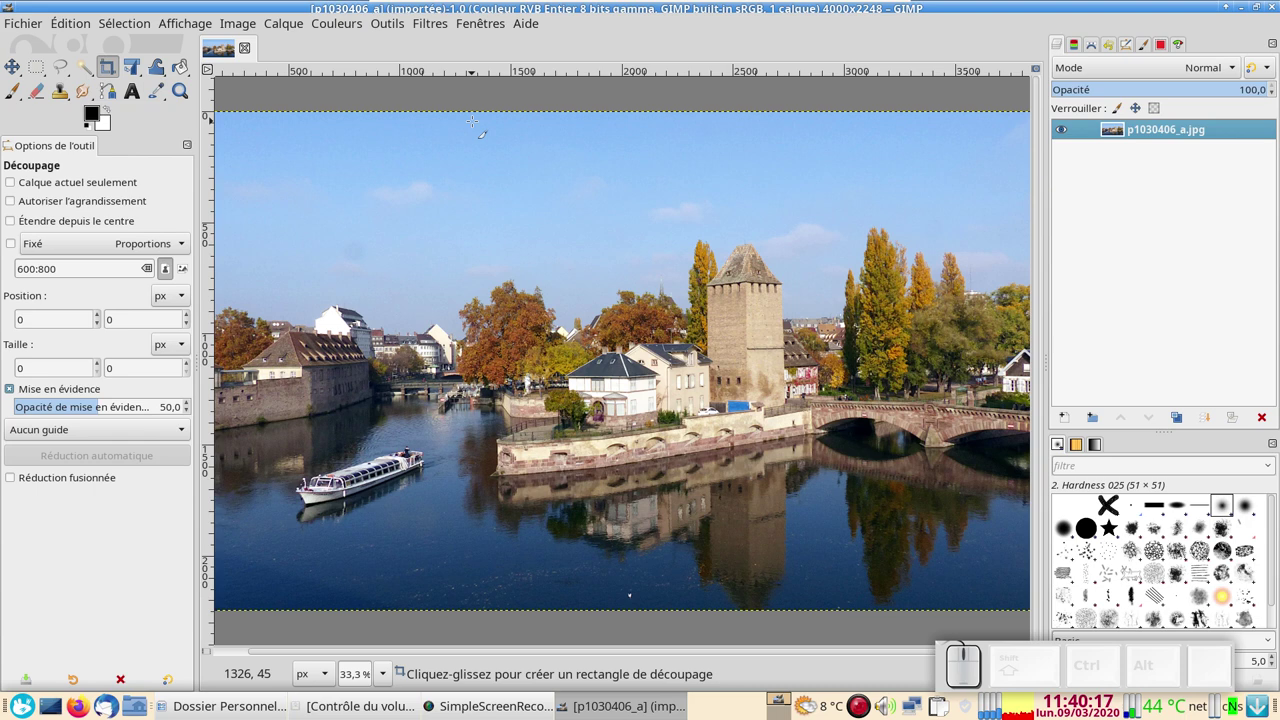
Hide the docks and add a horizontal guide at 50 % of the image height.
left_click(1158, 597)
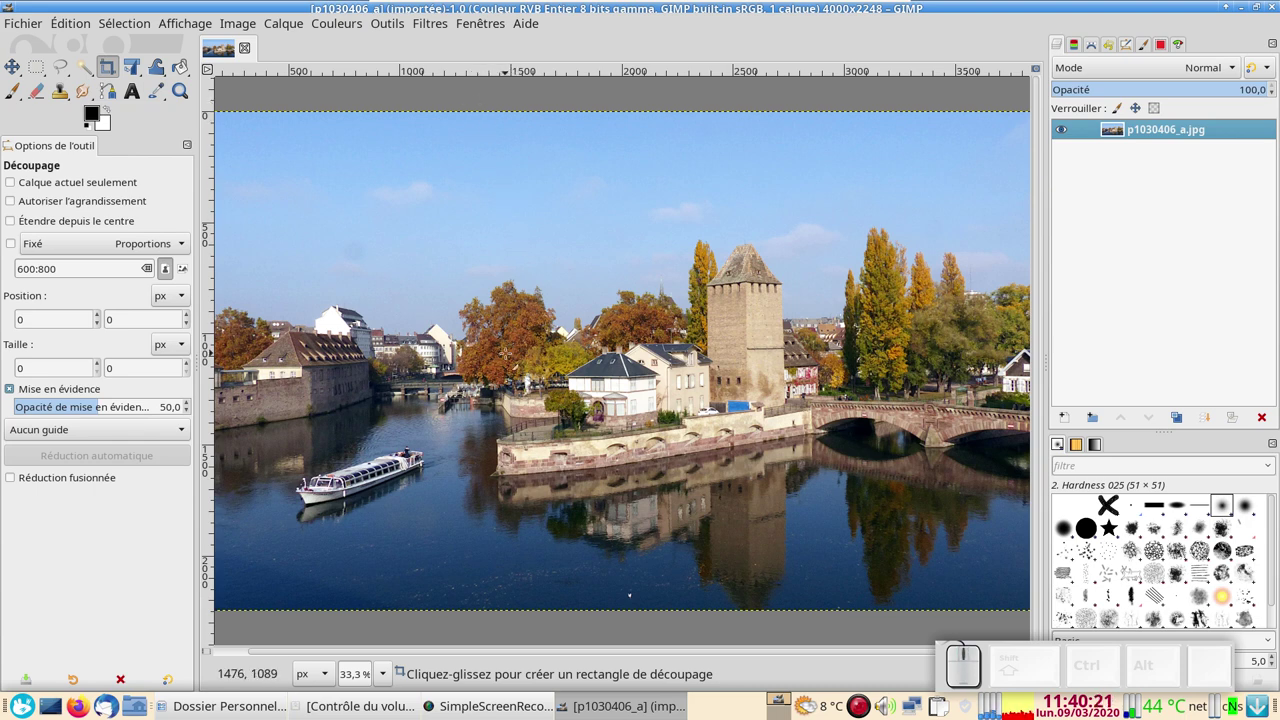
key("Tab")
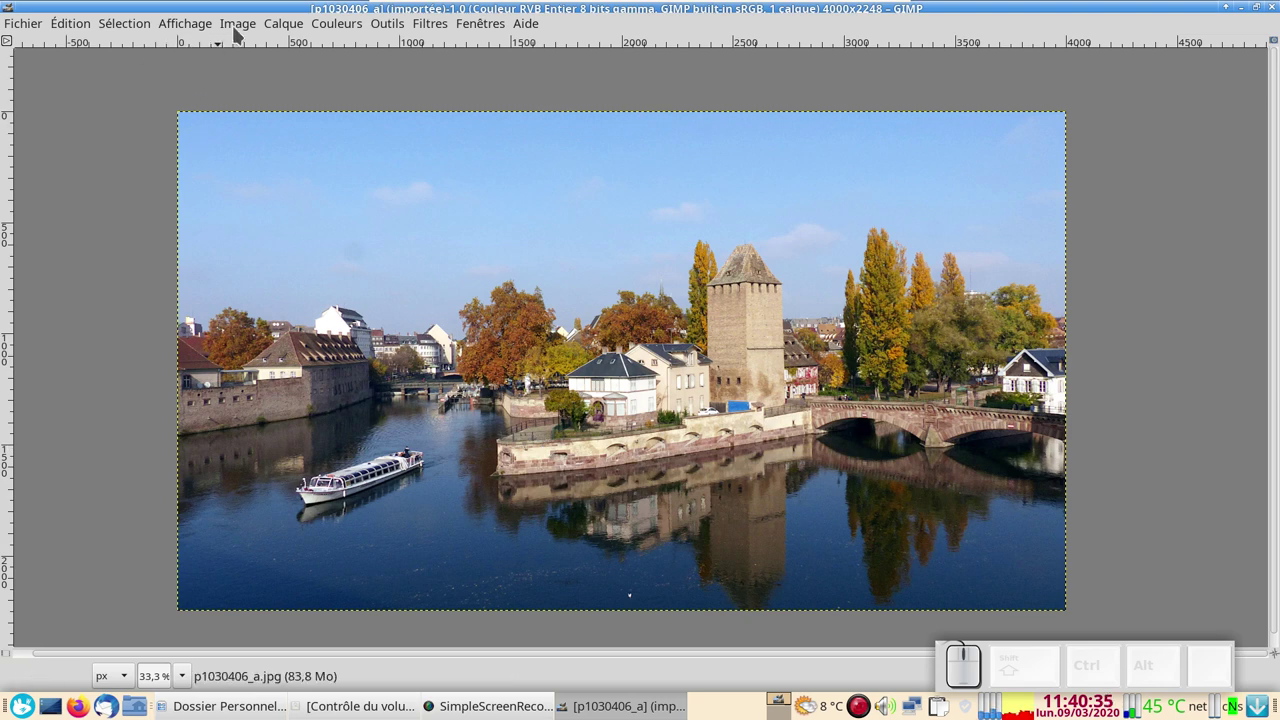
left_click(242, 29)
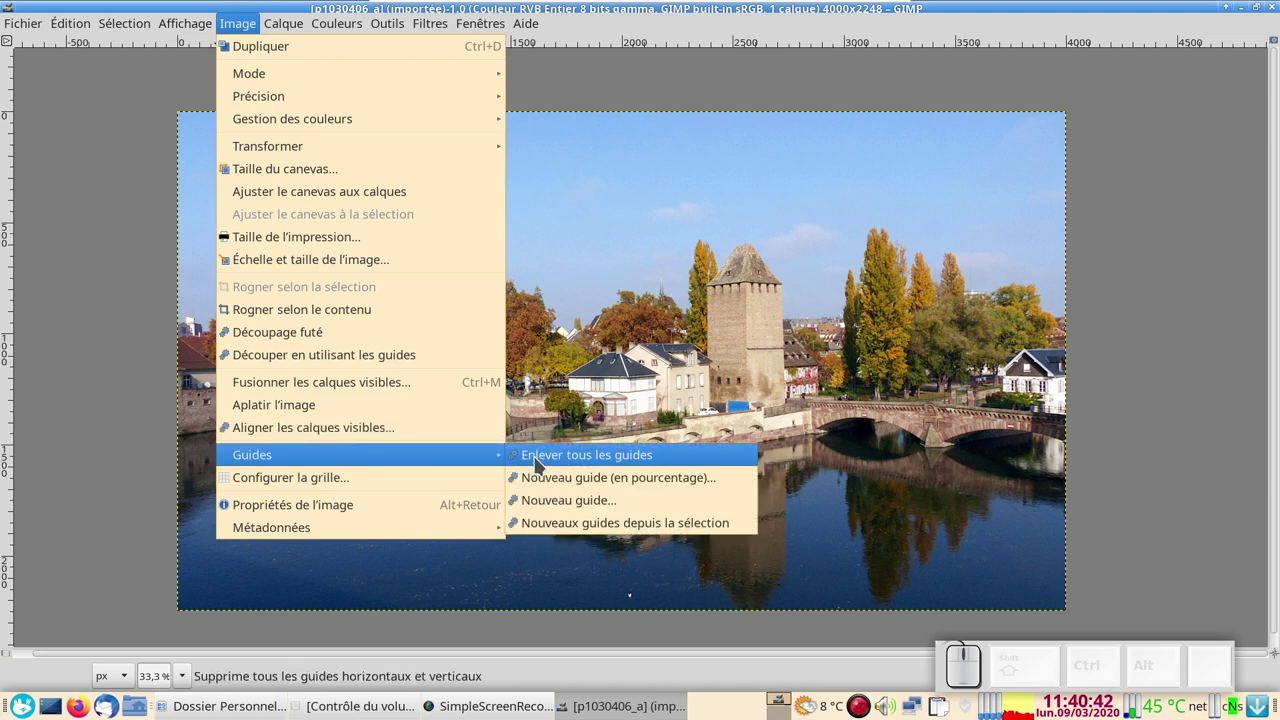
left_click(556, 477)
left_click(665, 303)
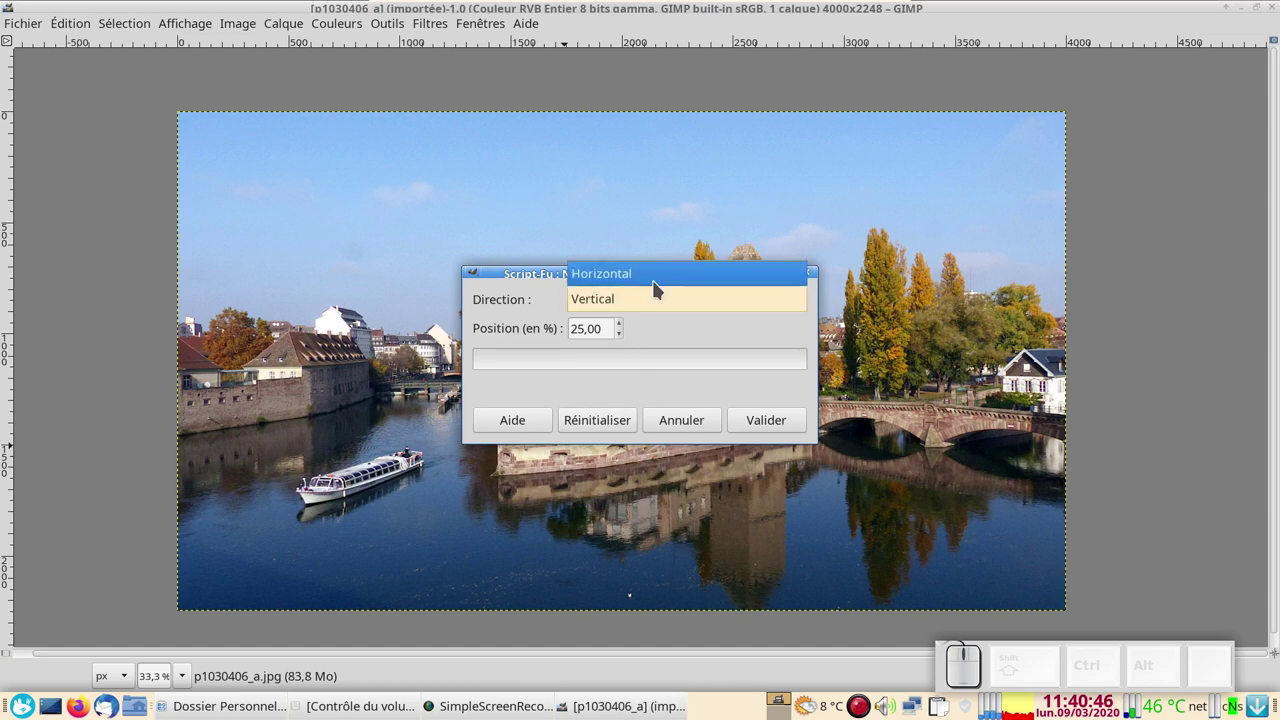
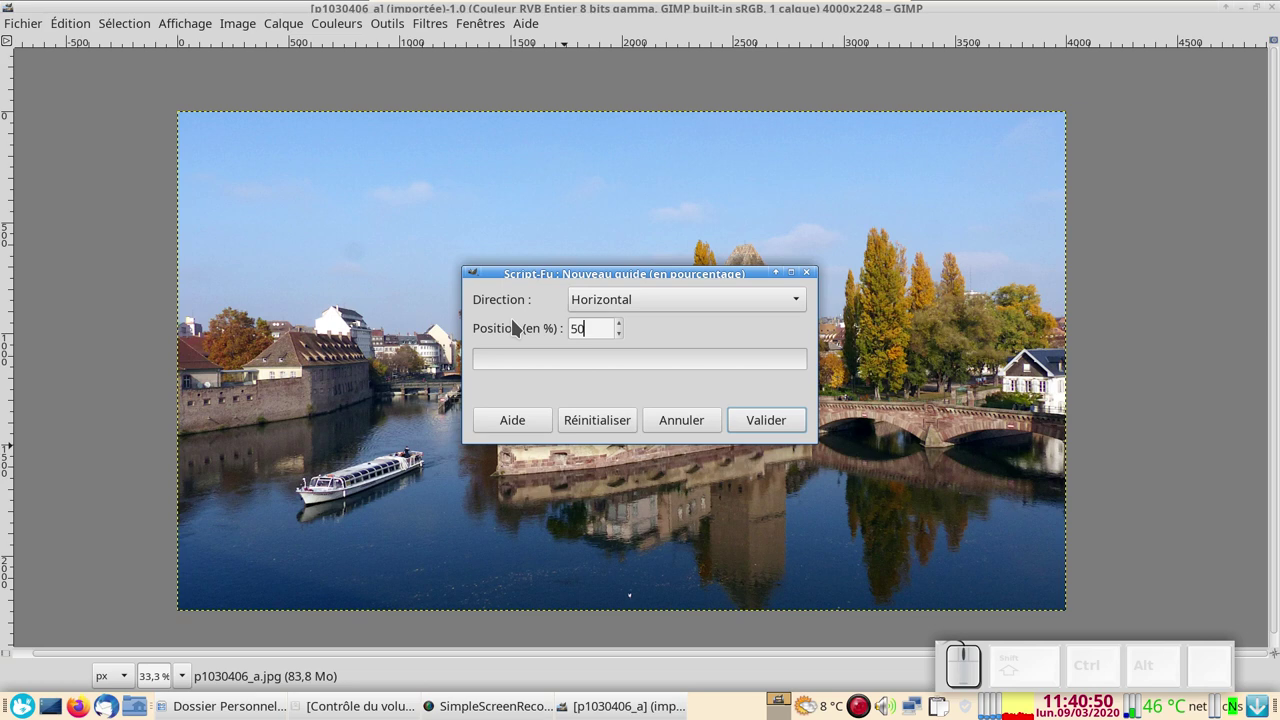
left_click(777, 427)
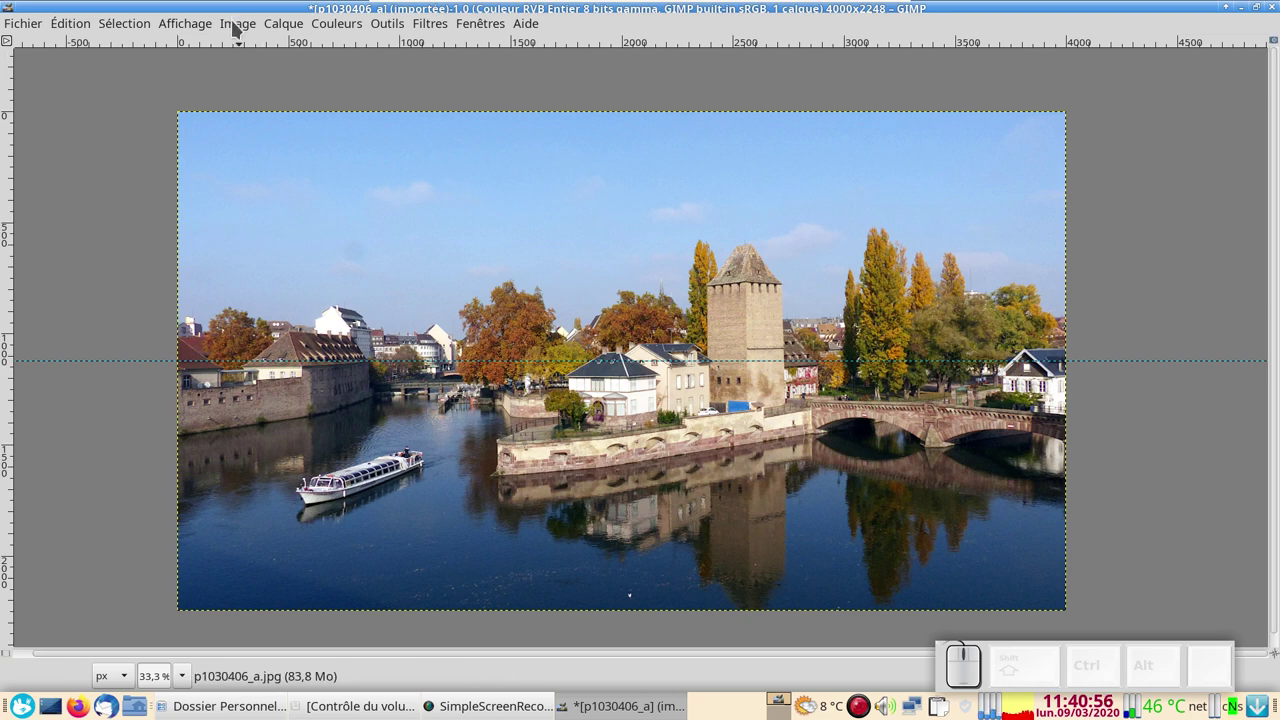
Add a vertical guide at 50 % of the width and undo the accidental extra guide.
left_click(241, 23)
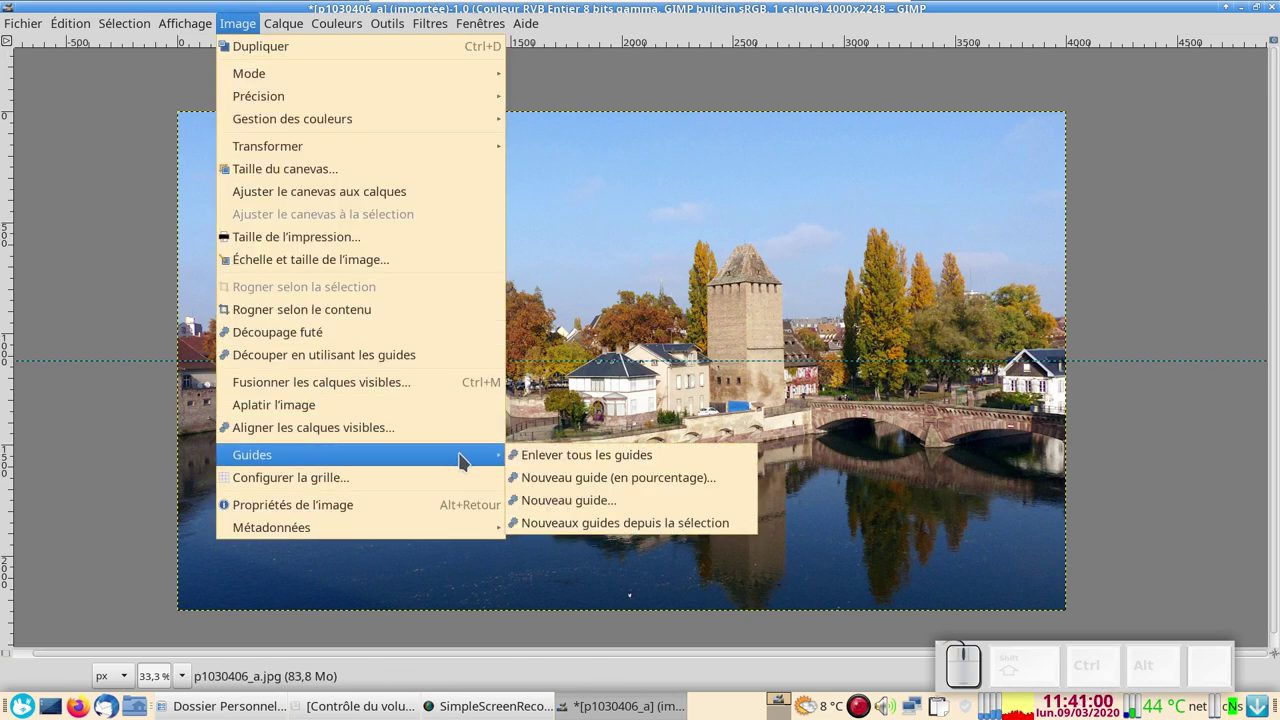
left_click(546, 479)
left_click(630, 294)
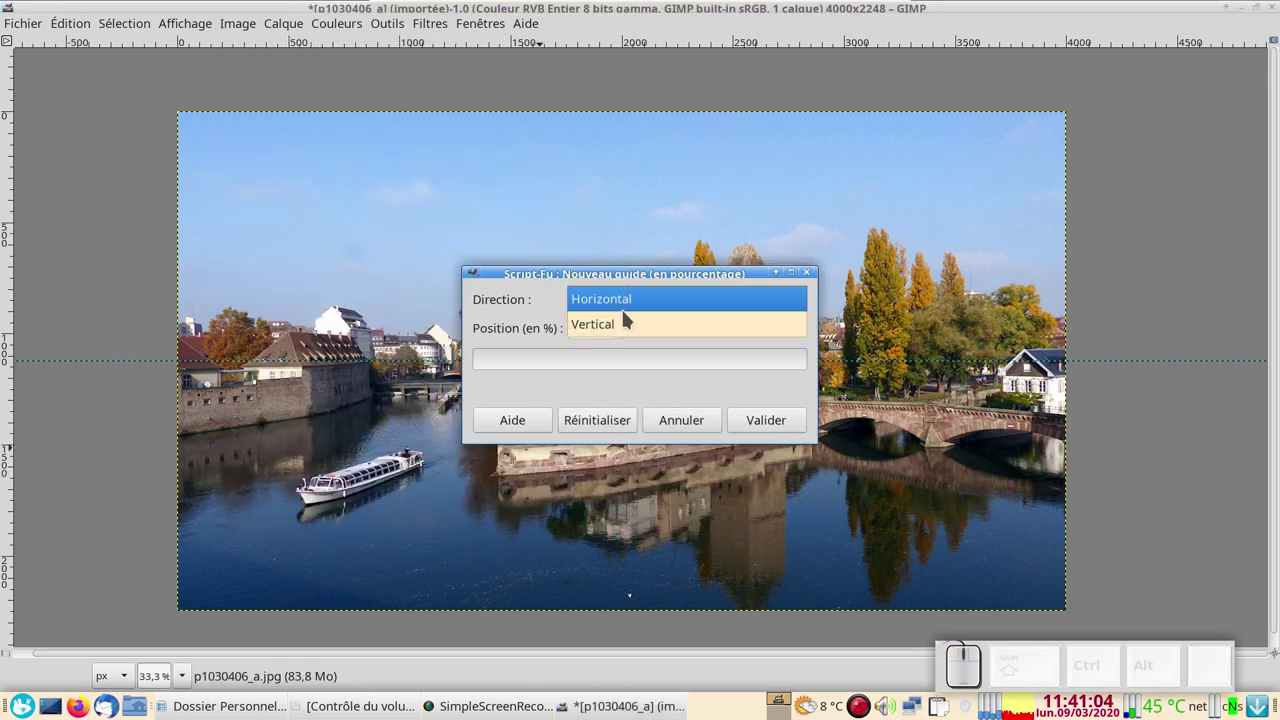
left_click(630, 335)
left_click(768, 418)
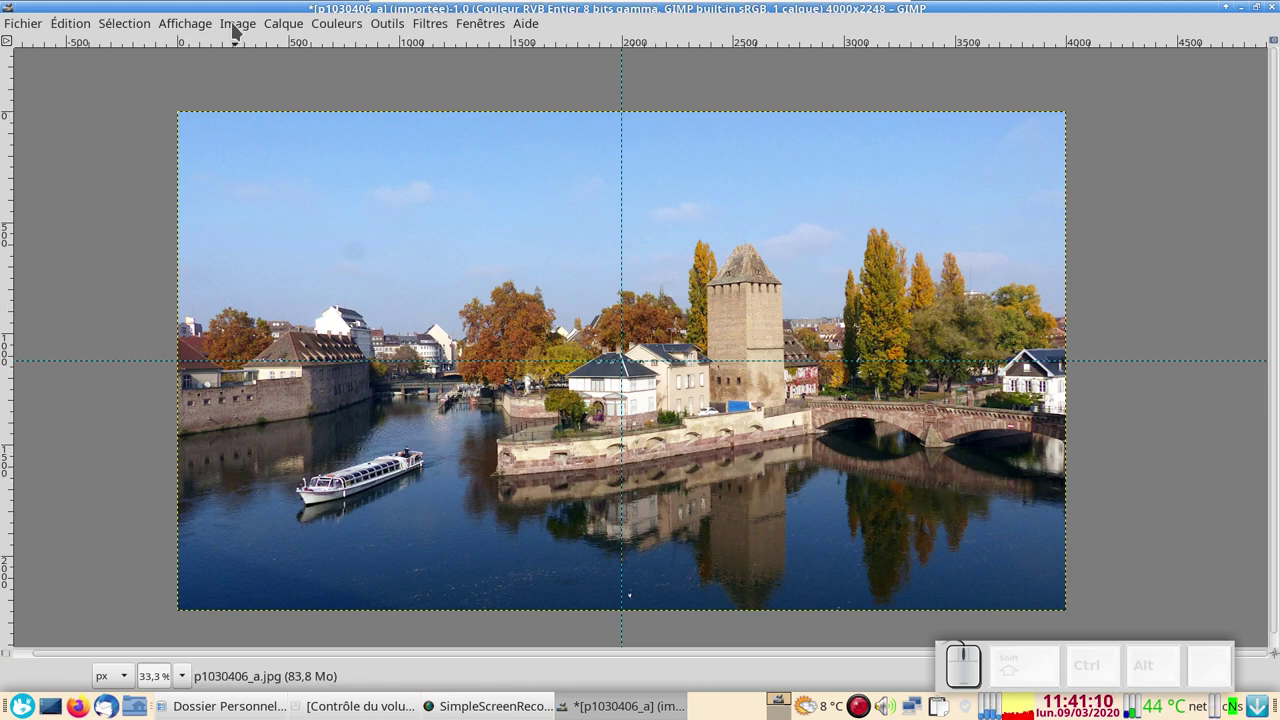
left_click(241, 23)
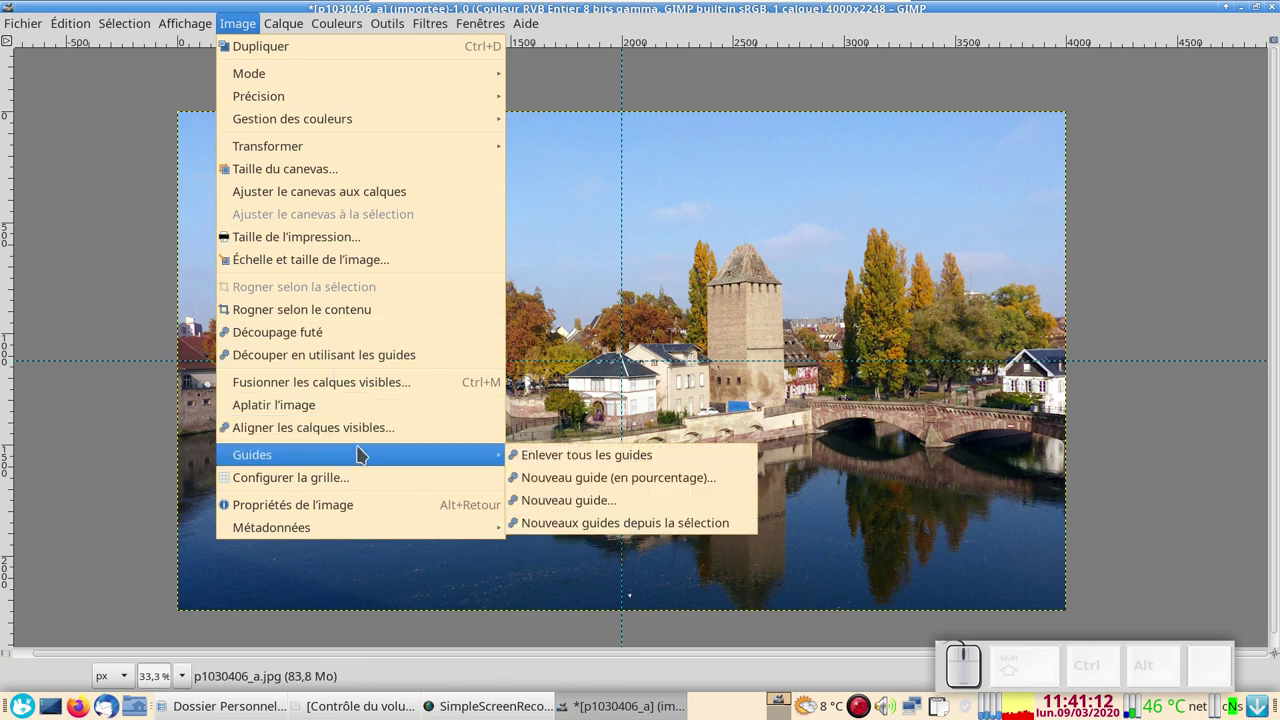
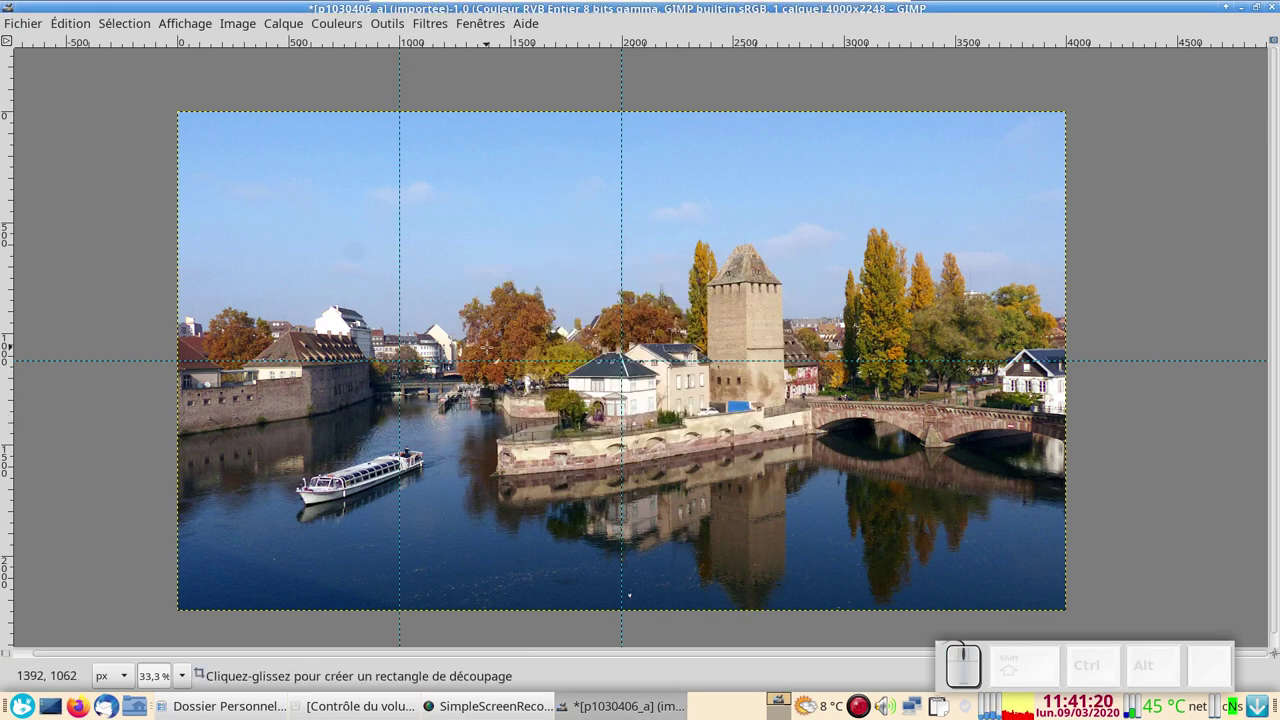
key("ctrl+z")
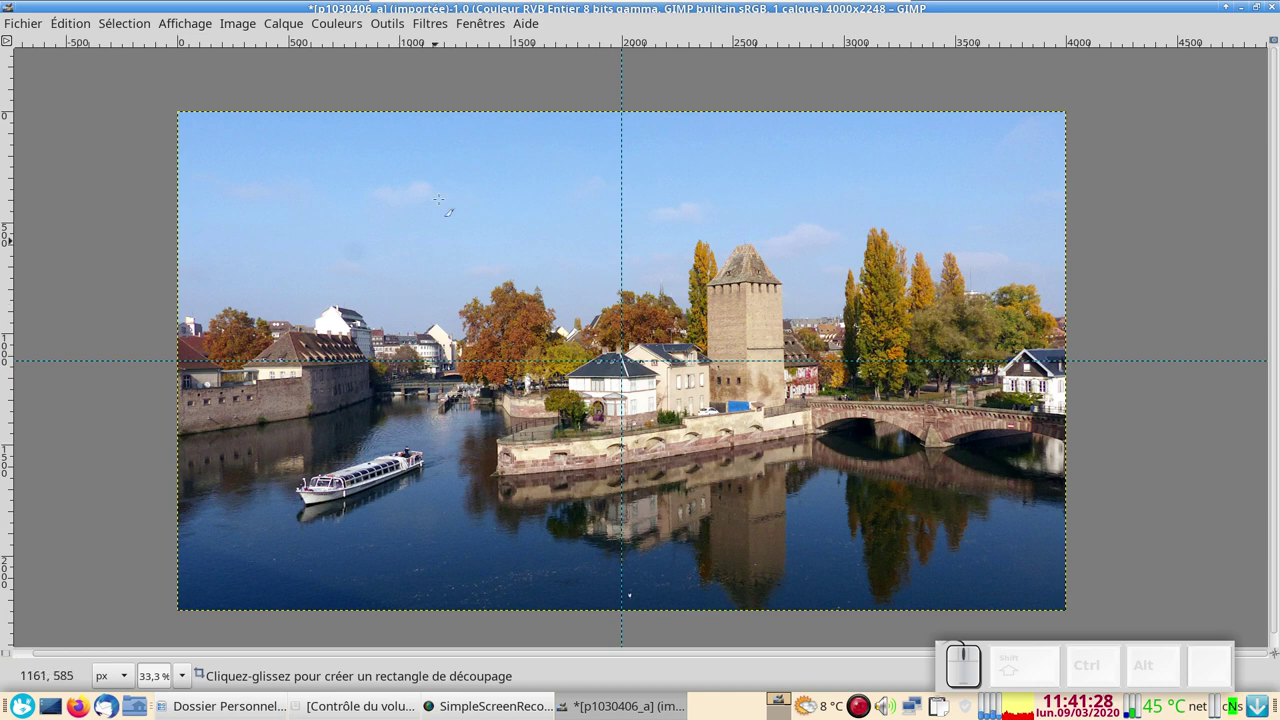
Launch Filtres > Web > Tranche and set the HTML export path to the jp folder.
left_click(432, 22)
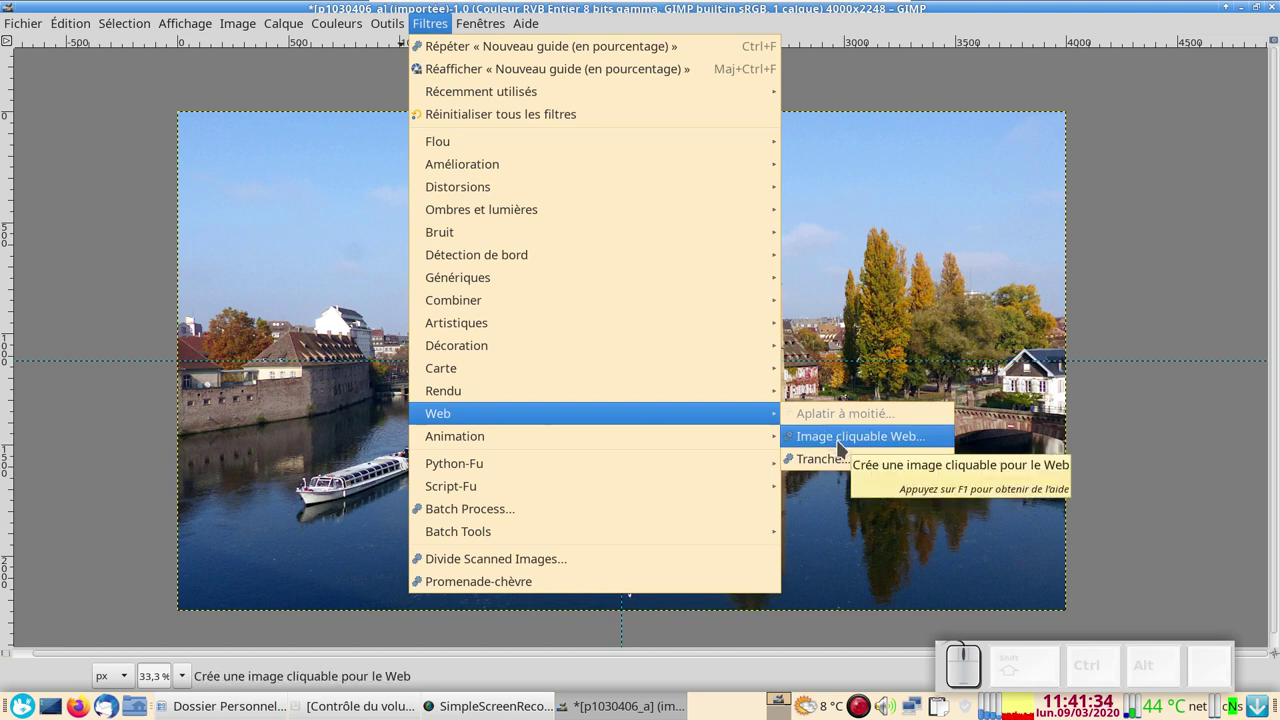
left_click(839, 465)
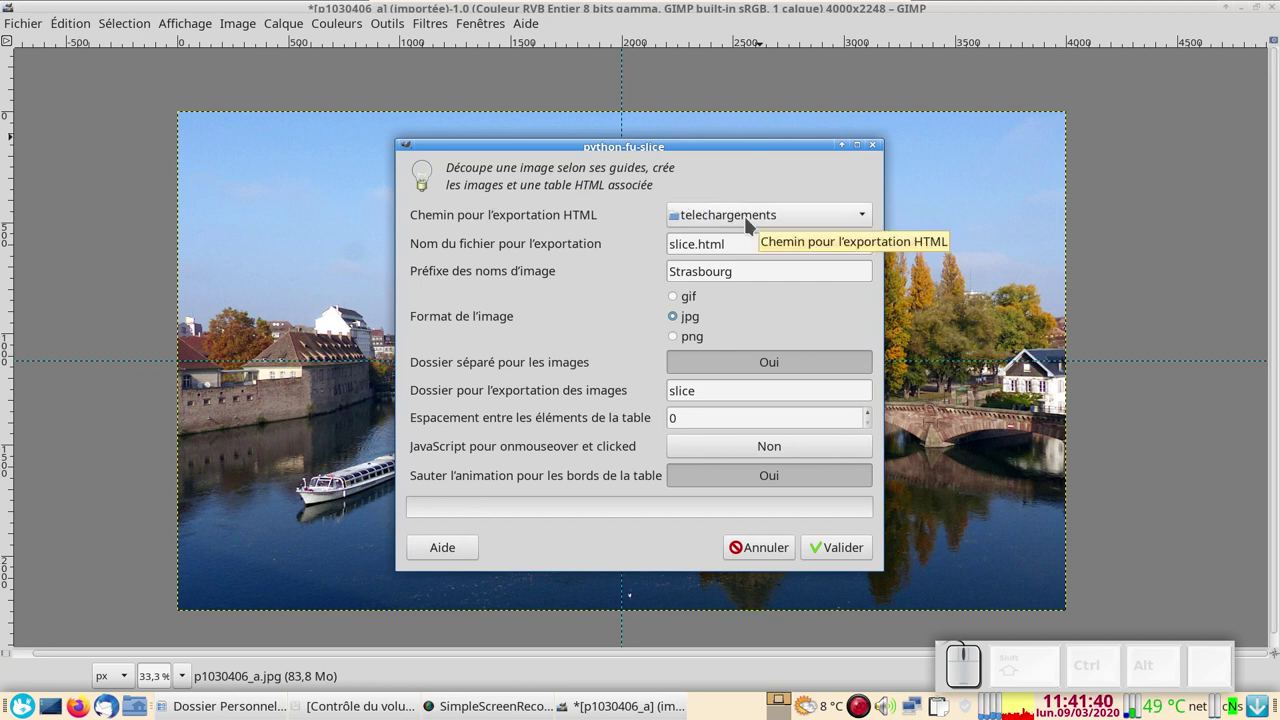
left_click(757, 214)
scroll("up", 3)
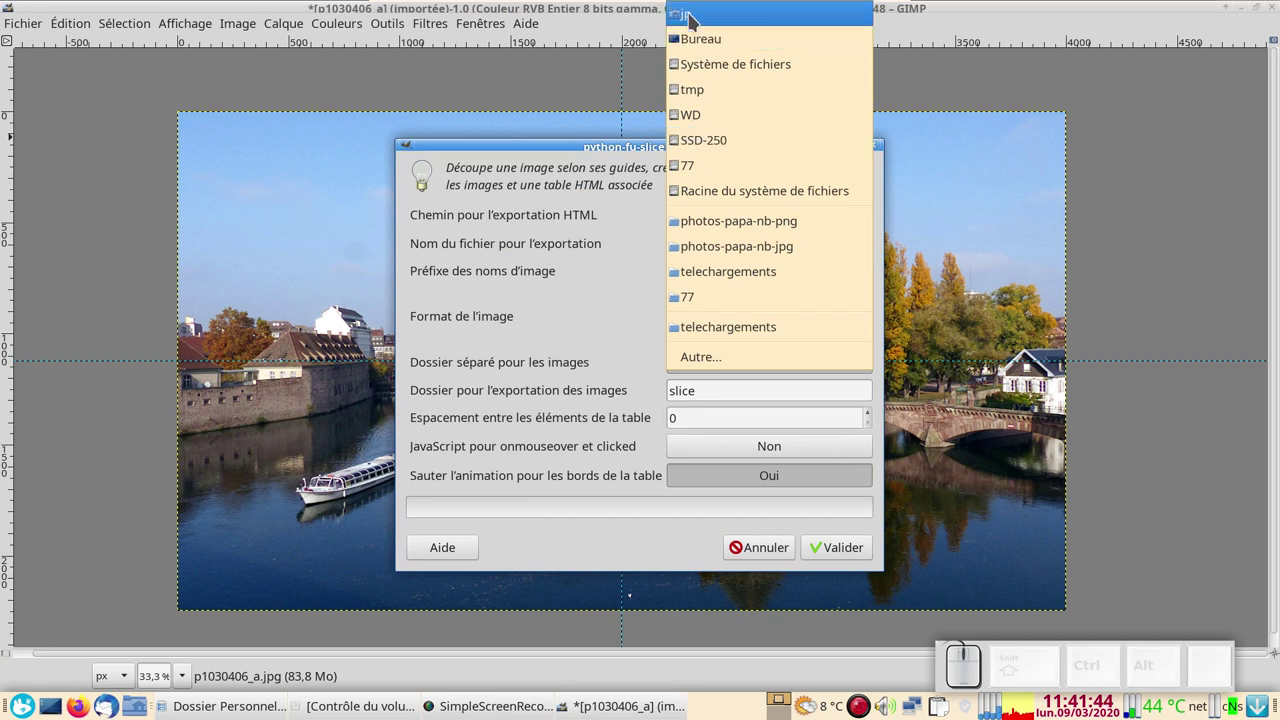
left_click(697, 16)
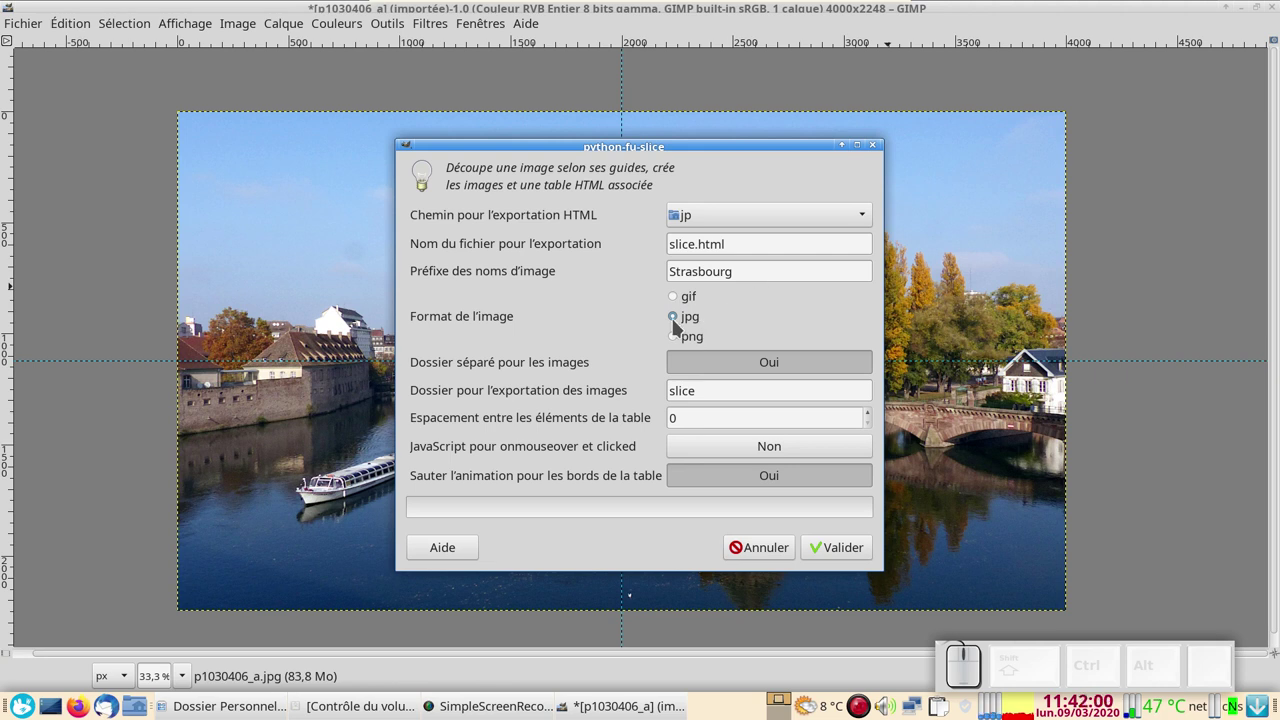
Keep jpg format with a separate image folder and run the slice export to jp/slice.
left_click(693, 299)
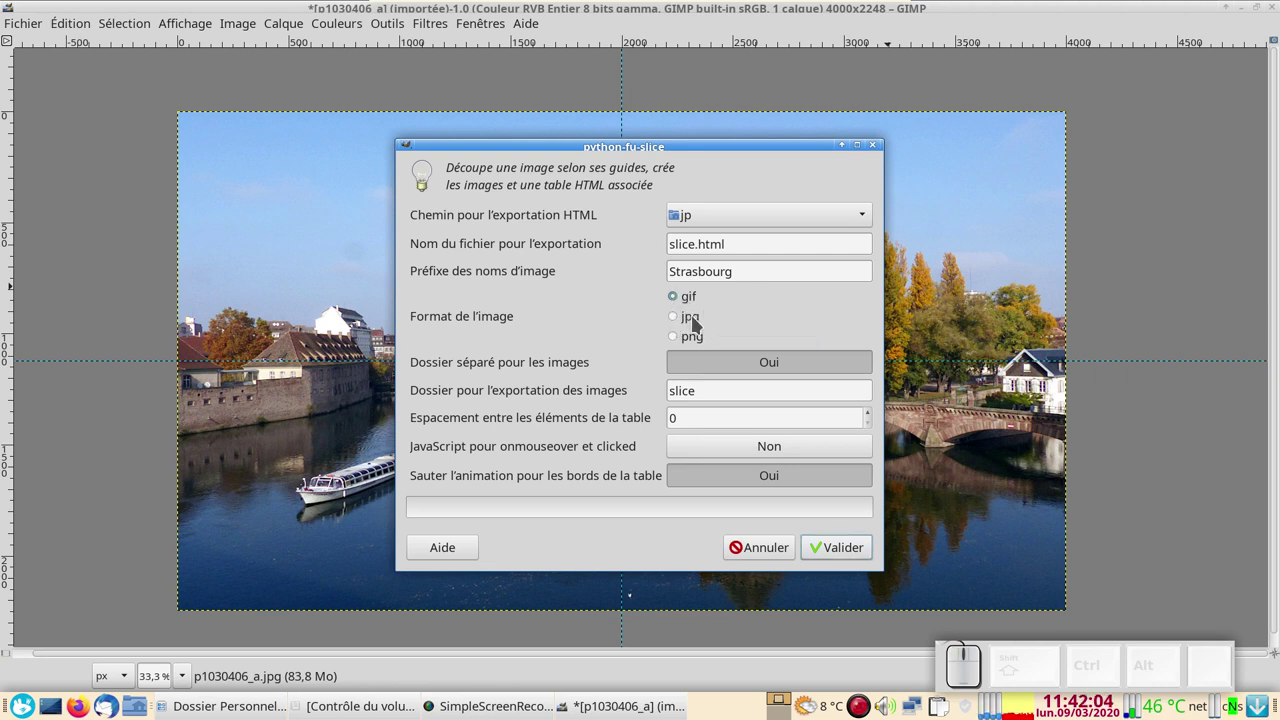
left_click(678, 318)
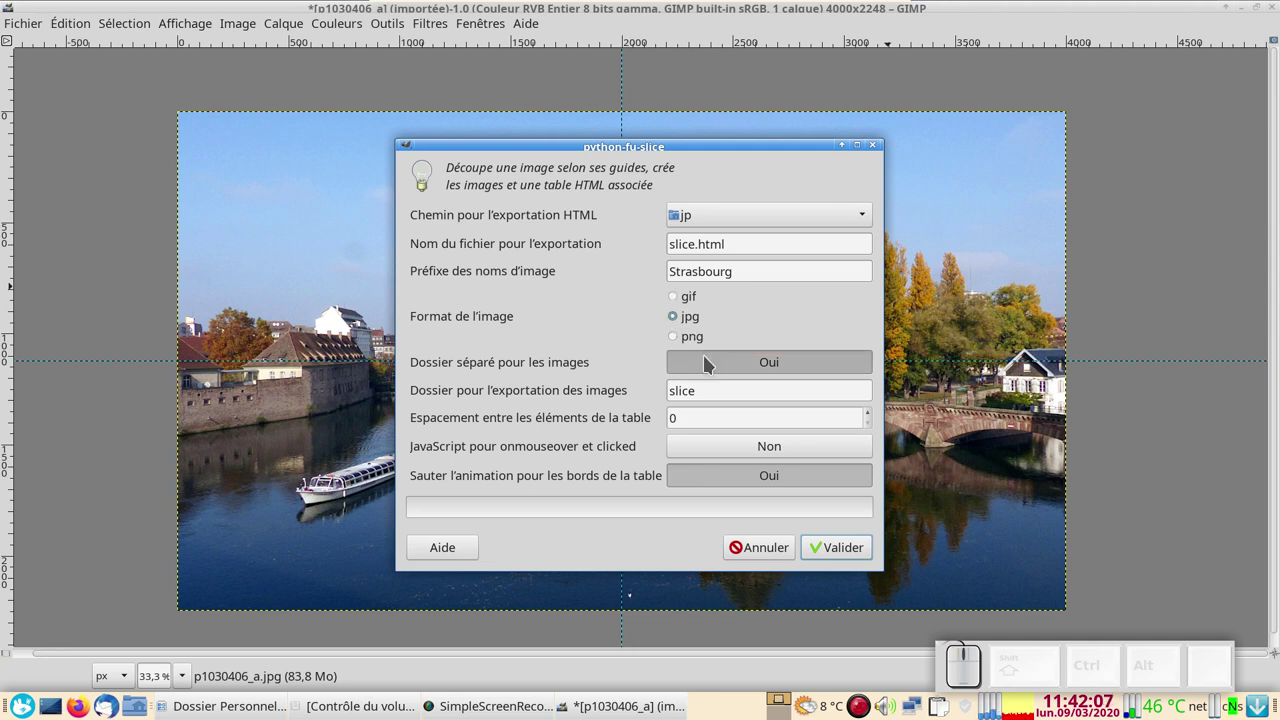
left_click(713, 361)
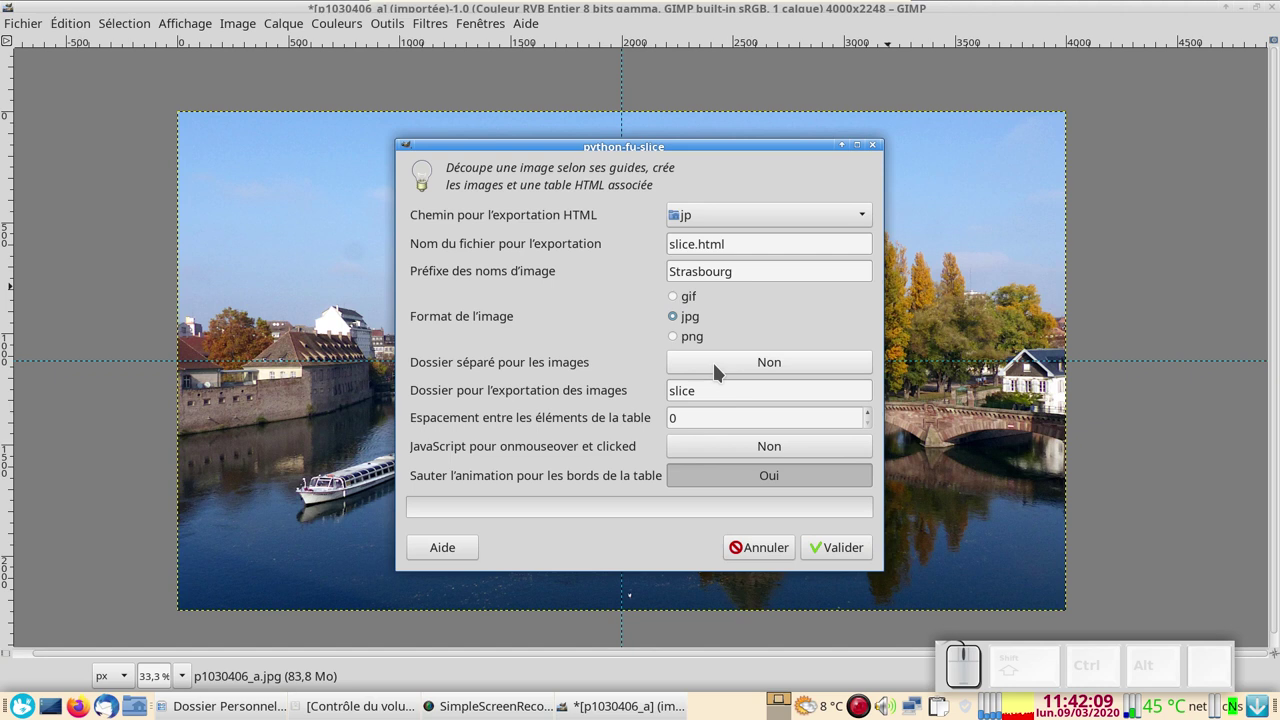
left_click(723, 364)
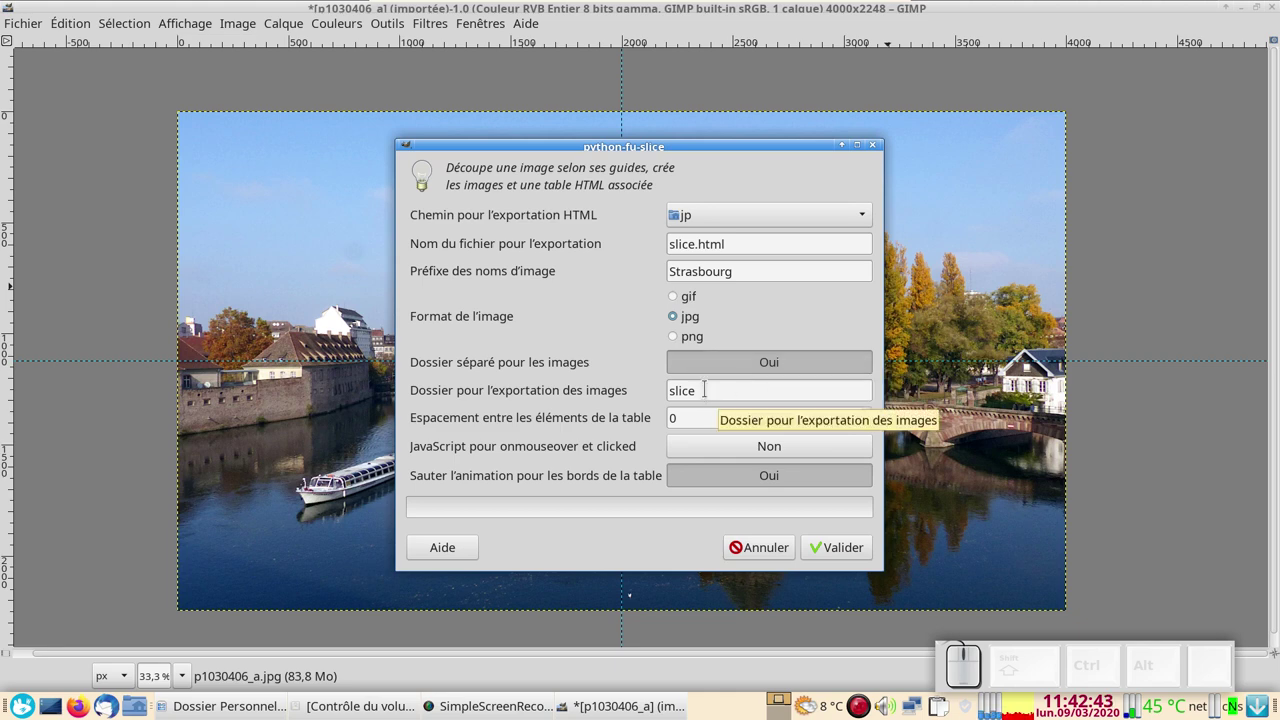
left_click(851, 551)
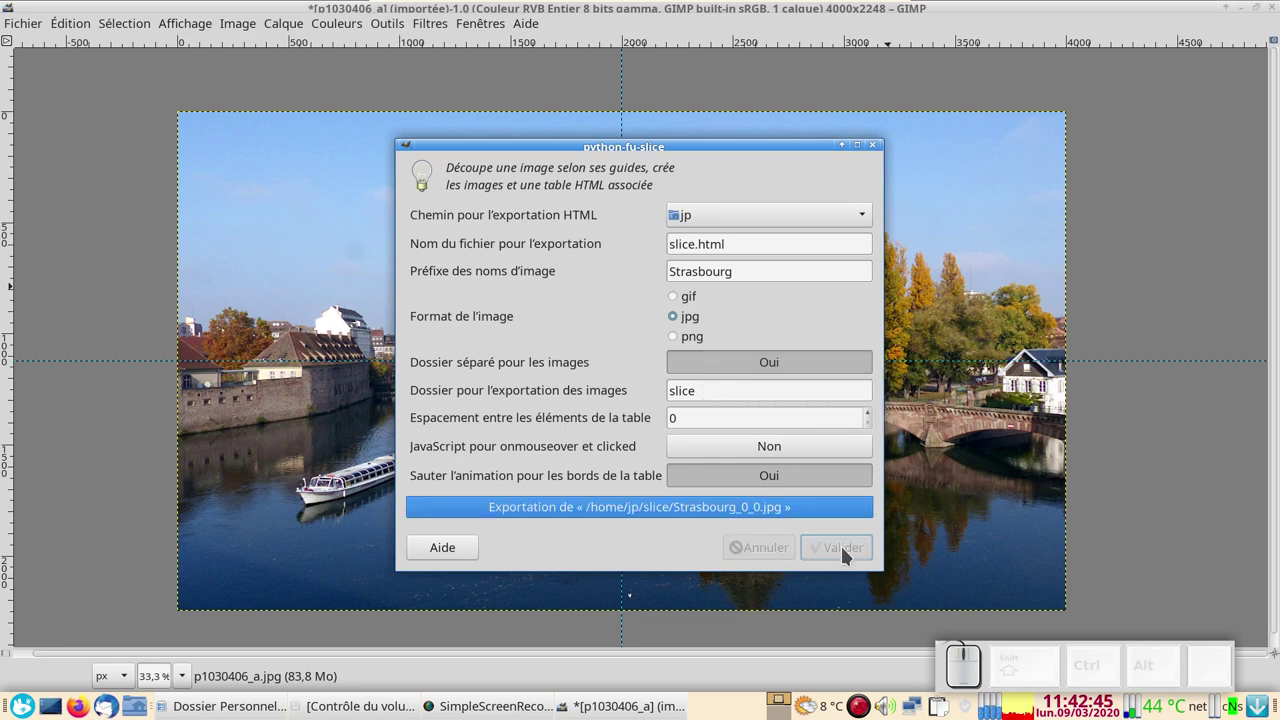
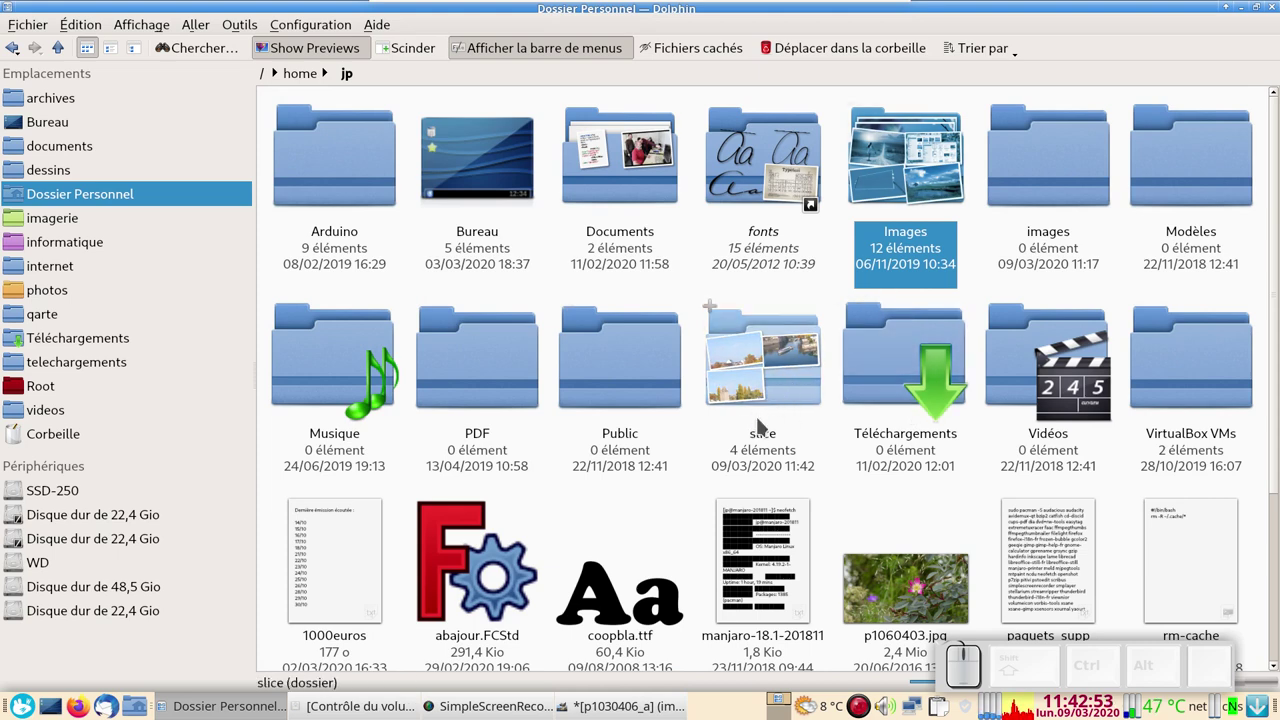
Browse the slice folder and view the exported Strasbourg tiles in the image viewer.
left_click(787, 393)
left_click(343, 201)
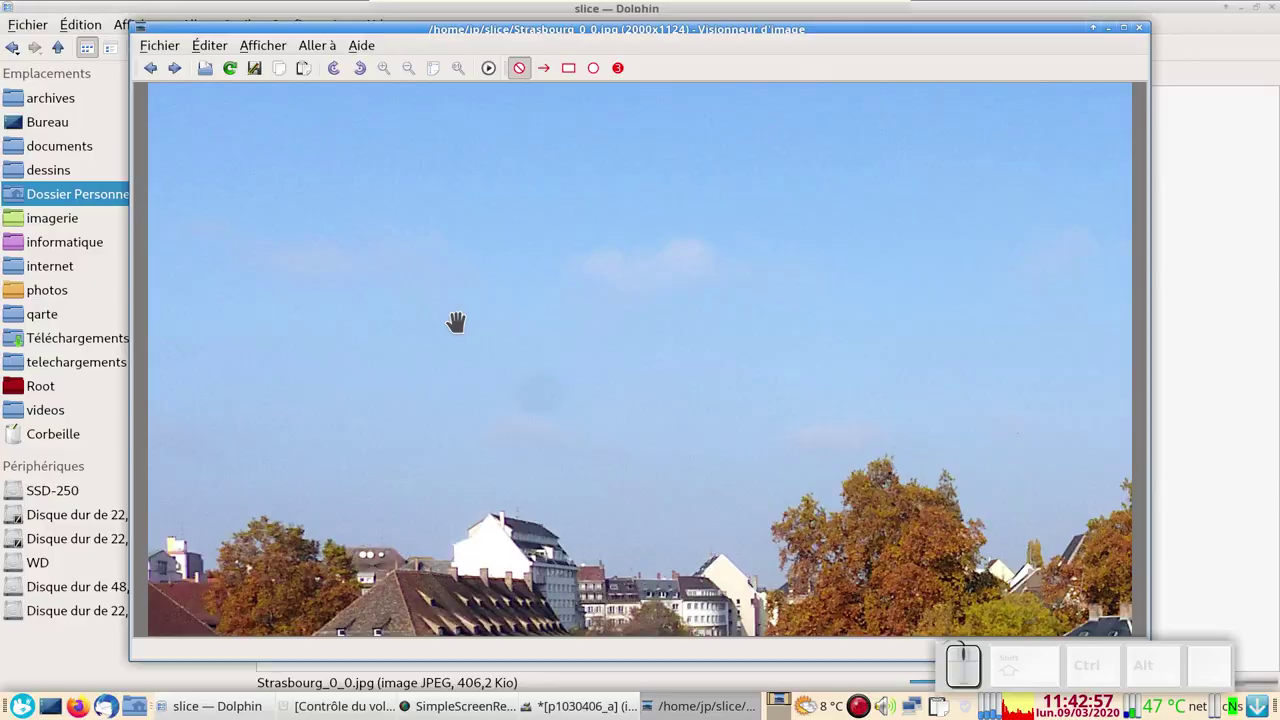
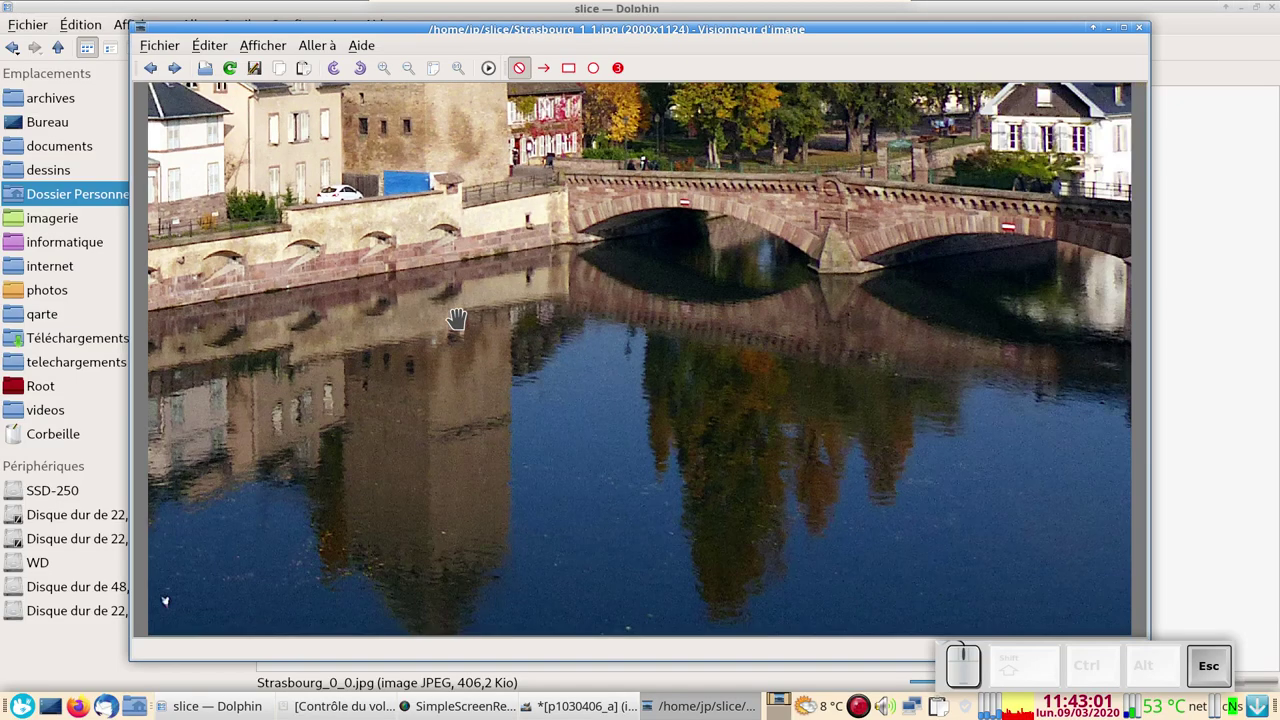
key("Escape")
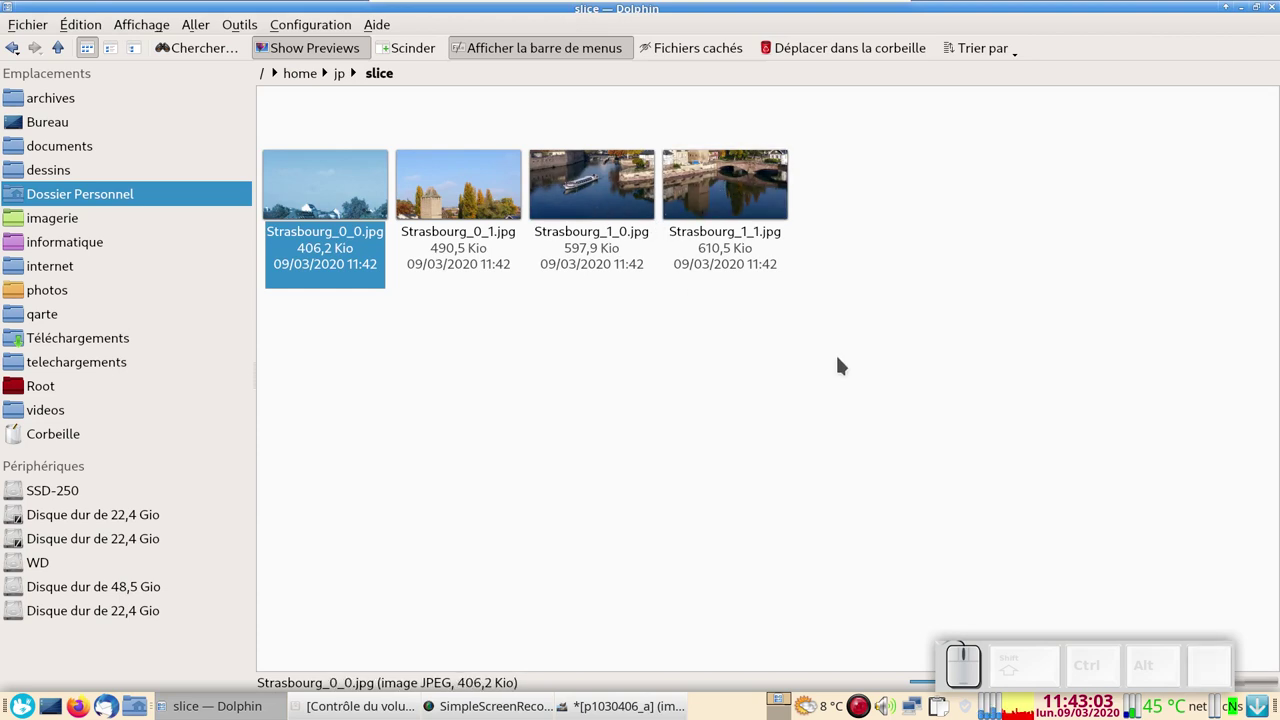